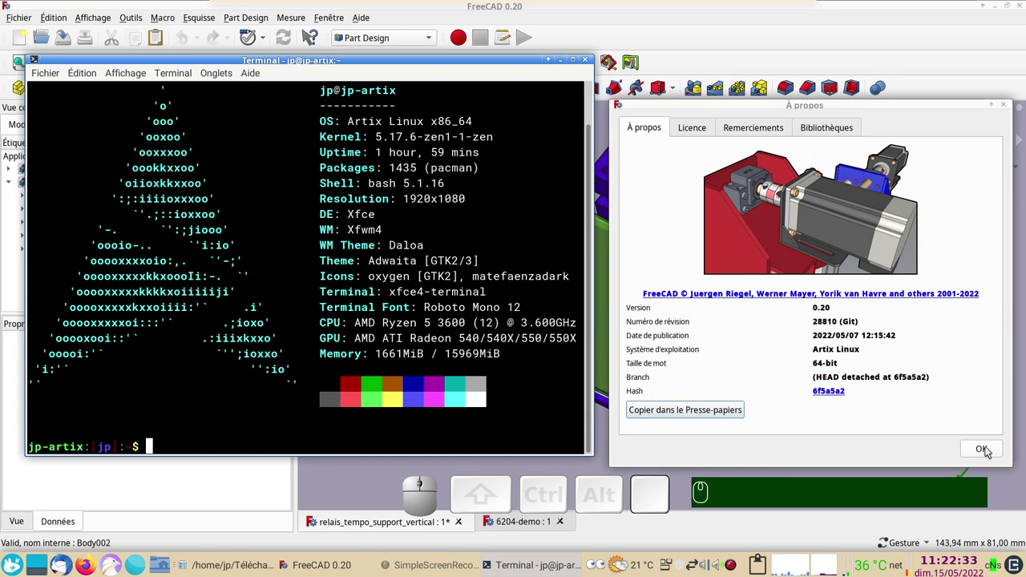
click(992, 451)
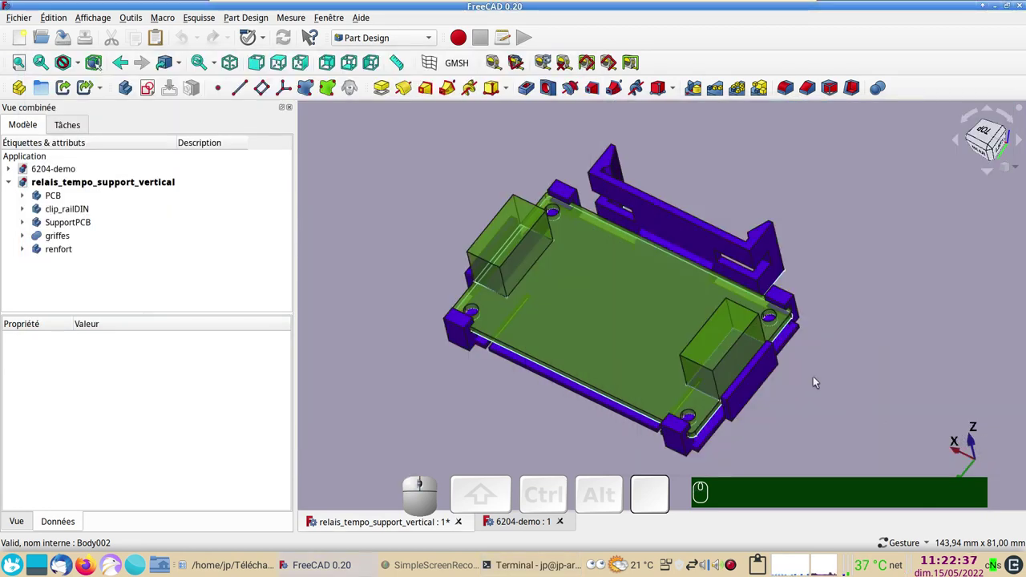
click(60, 209)
click(81, 219)
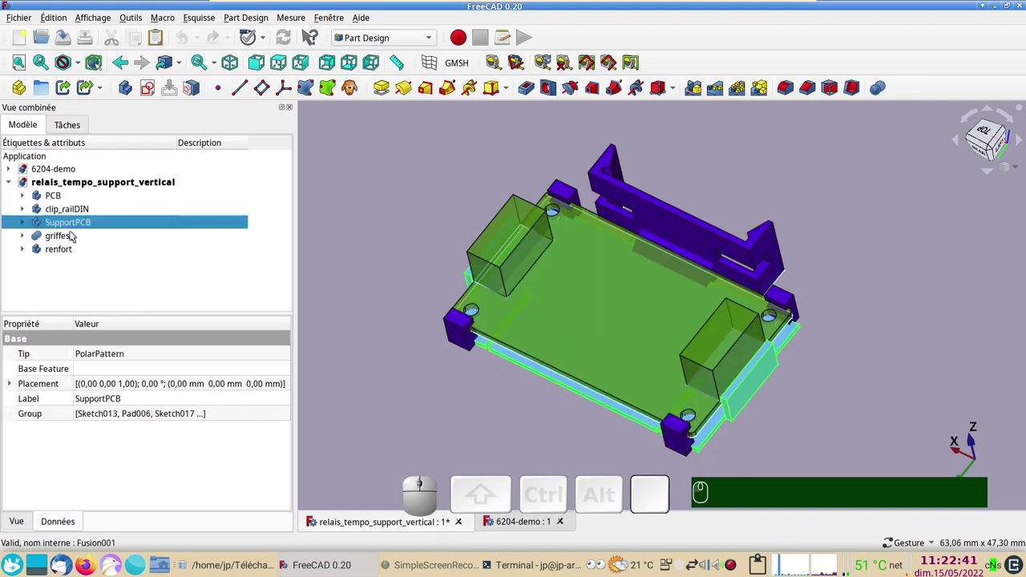
click(71, 241)
click(73, 253)
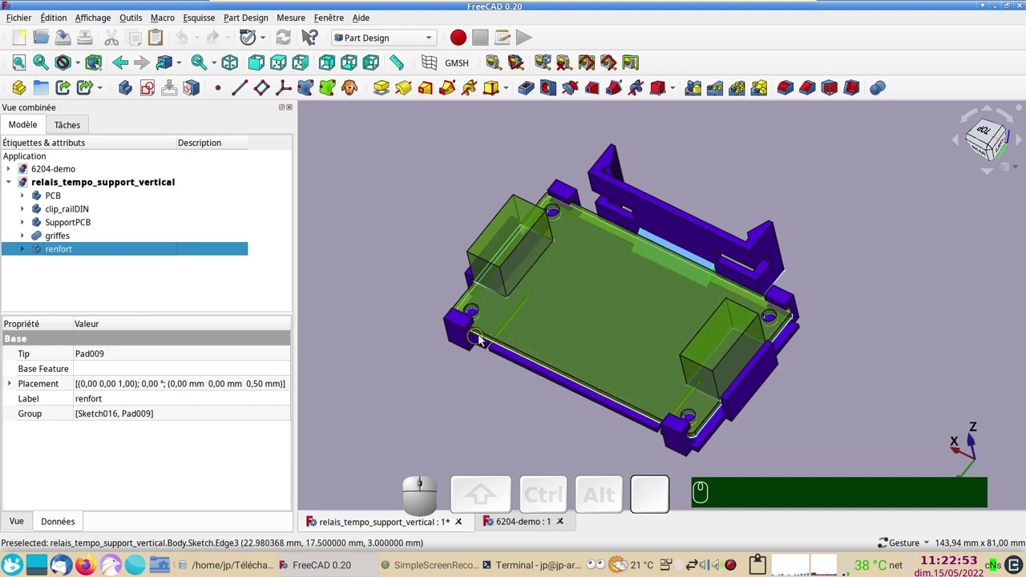
click(589, 312)
click(341, 330)
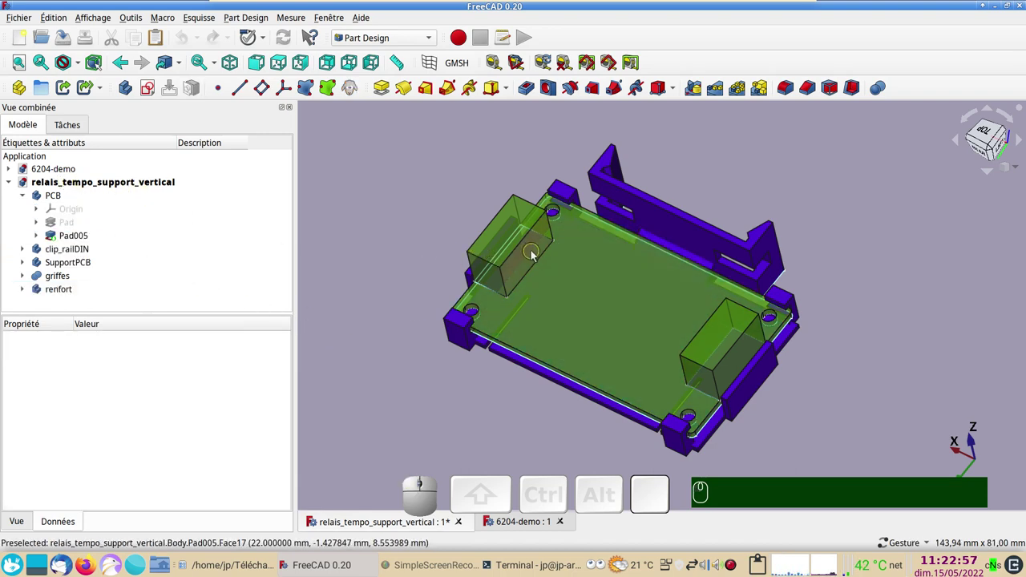
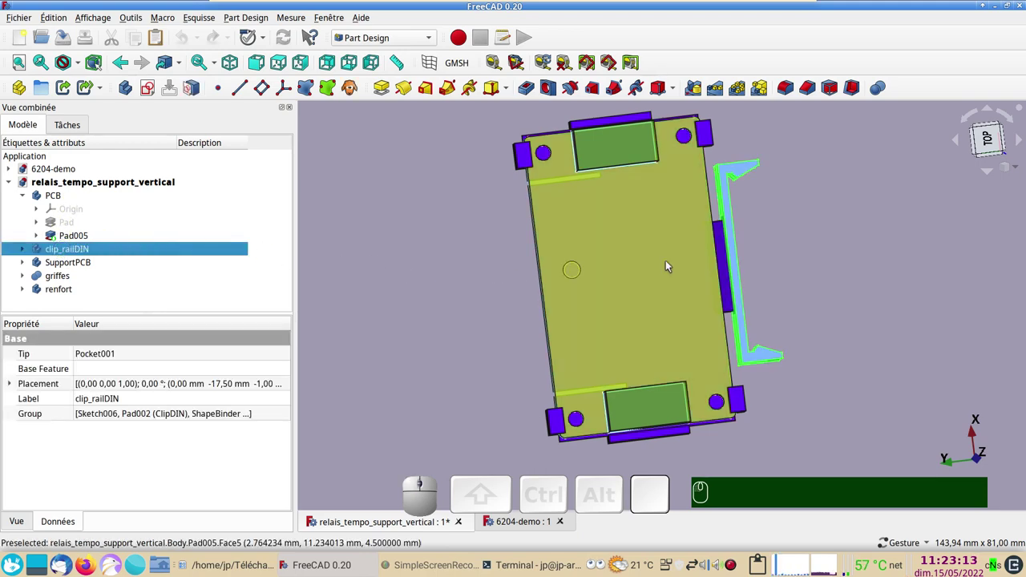
- Hide the PCB body so only the printed support parts remain visible
drag(943, 271, 569, 316)
click(403, 306)
click(69, 195)
key(space)
drag(433, 298, 482, 320)
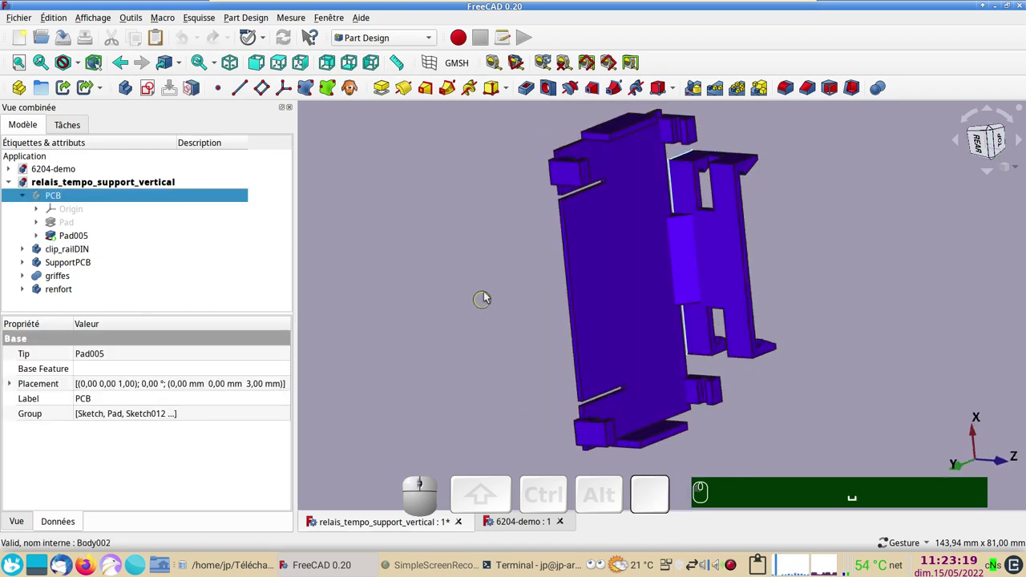
- Expand clip_railDIN and step through its features to Pocket001, then bring up the workbench list
click(741, 314)
key(space)
key(space)
key(space)
key(space)
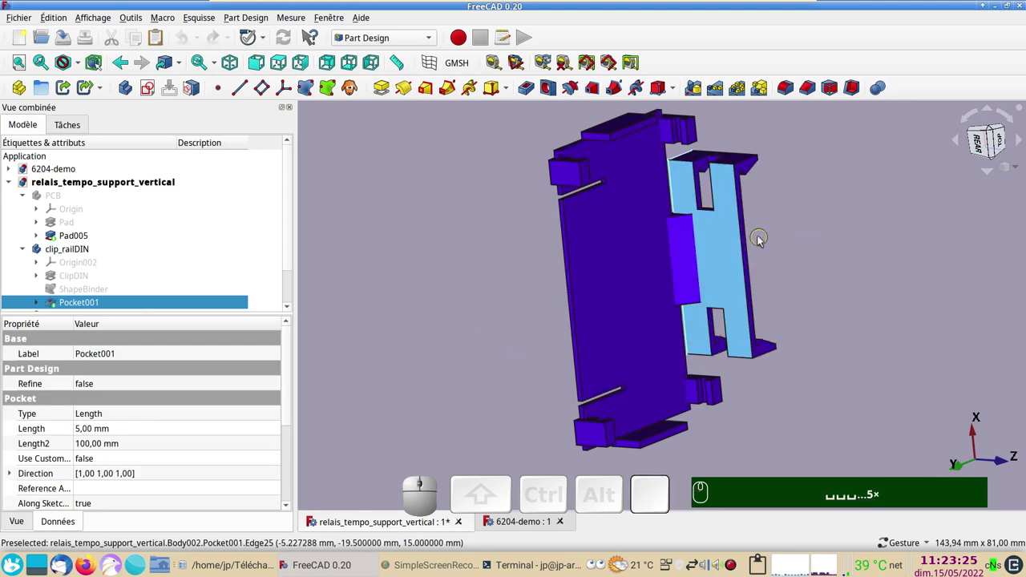
drag(432, 224, 404, 286)
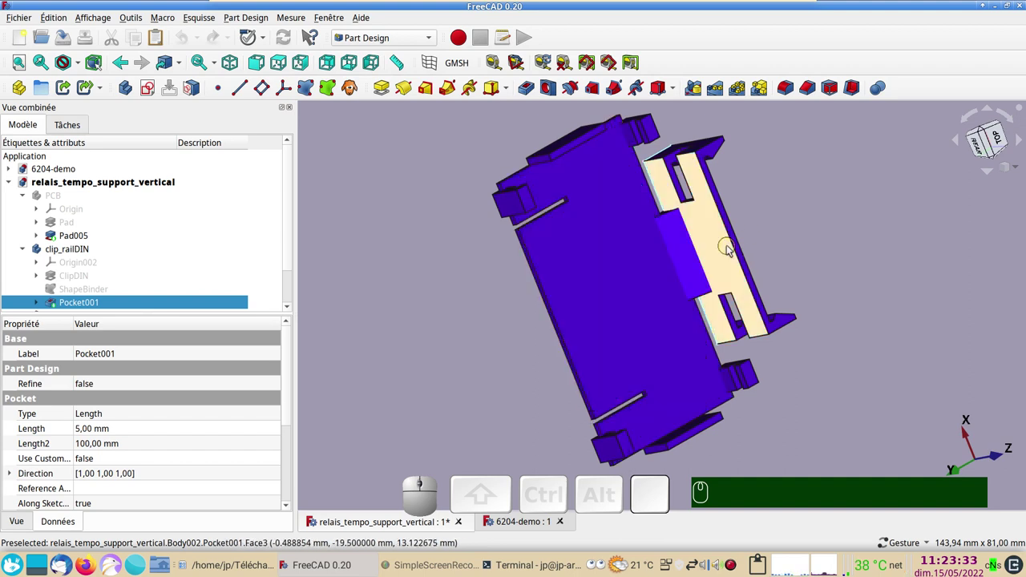
click(733, 250)
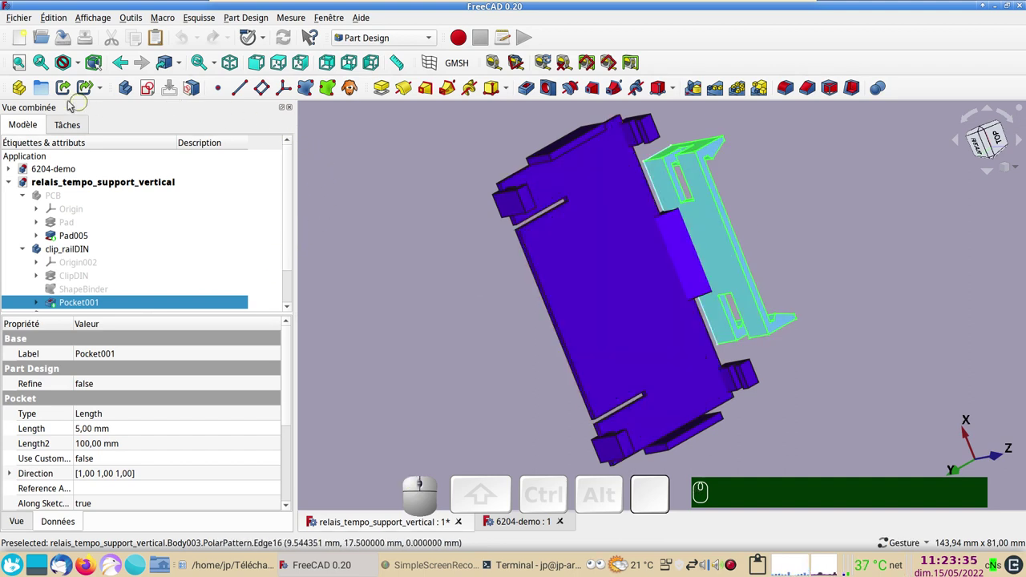
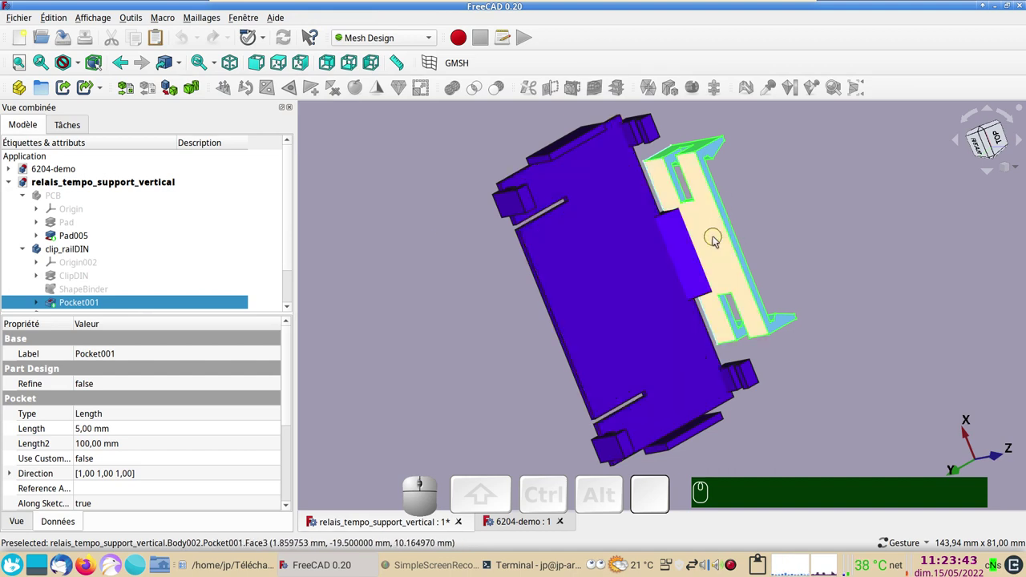
- Switch to the Part workbench and select the clip_railDIN body
click(27, 251)
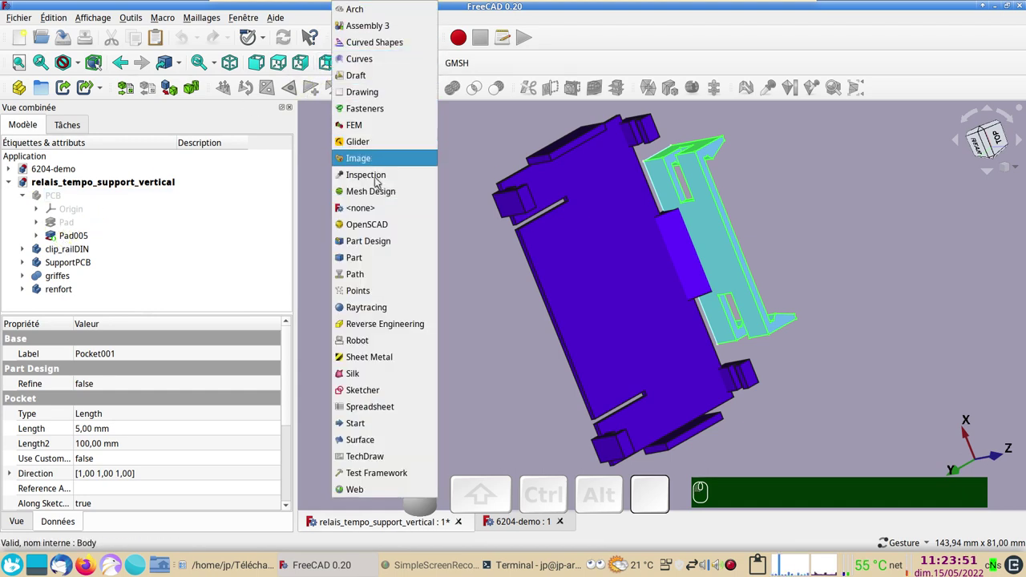
click(372, 262)
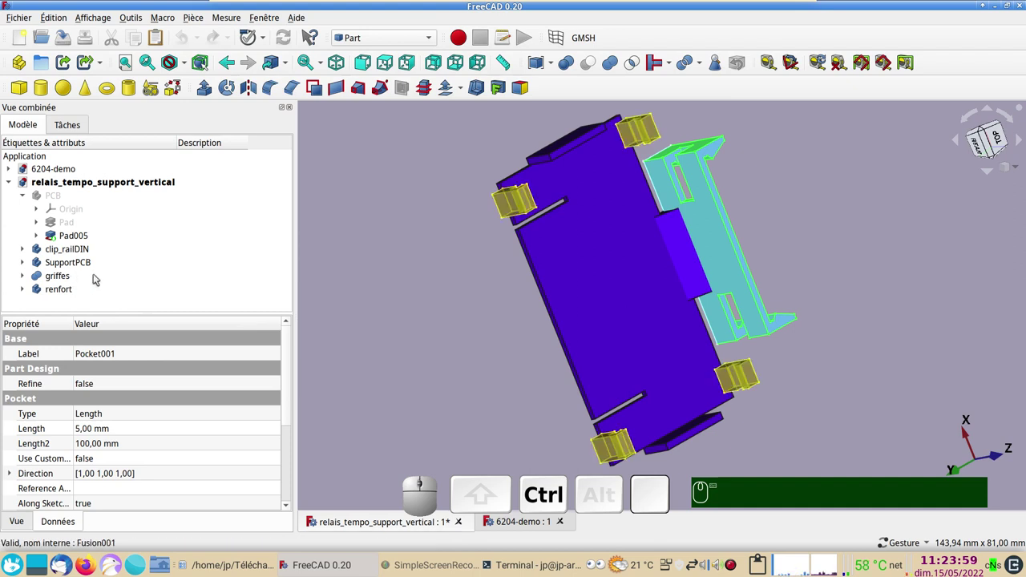
click(65, 255)
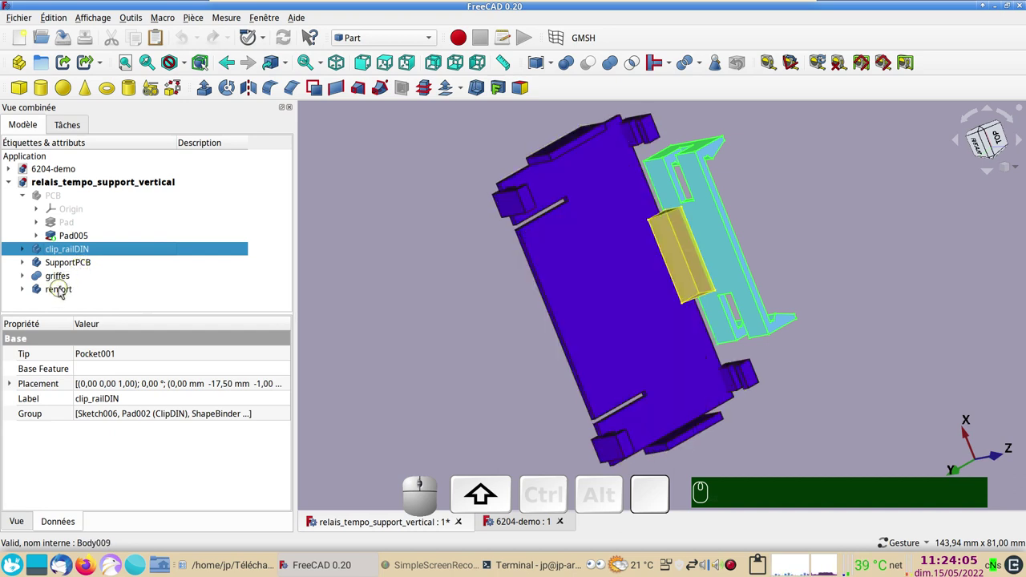
- Add SupportPCB, griffes and renfort to the selection and make a Compound of the four bodies
click(63, 291)
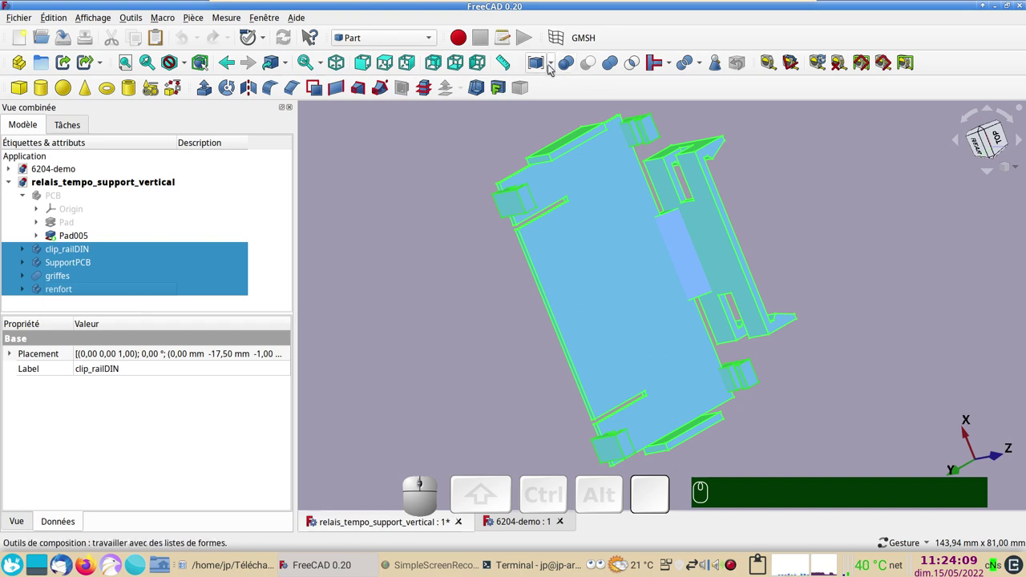
click(554, 66)
click(563, 85)
- Toggle visibility in the tree and select the new Compound
click(64, 252)
key(space)
key(space)
click(434, 305)
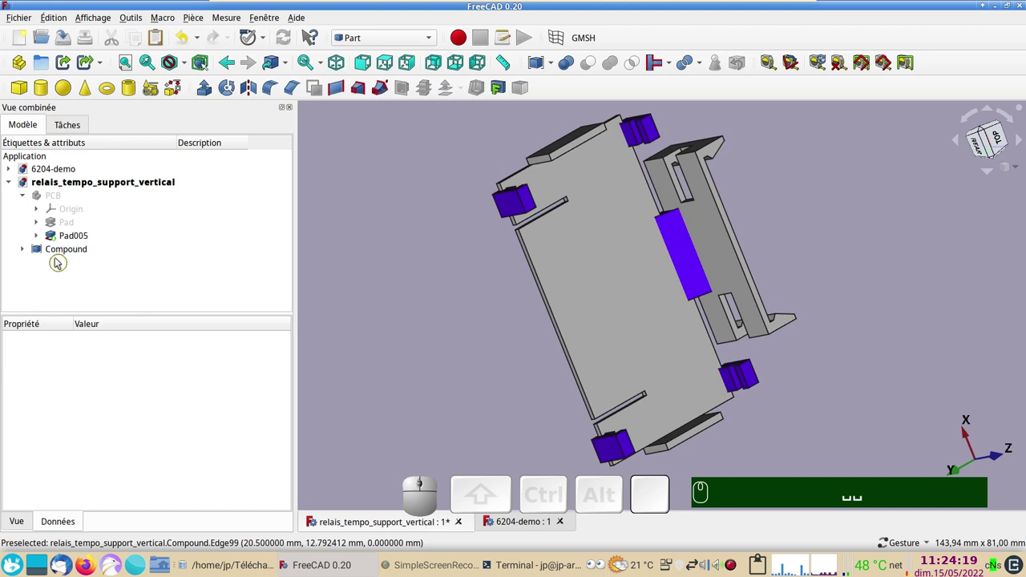
click(60, 252)
key(space)
key(space)
text(␣␣␣...4×)
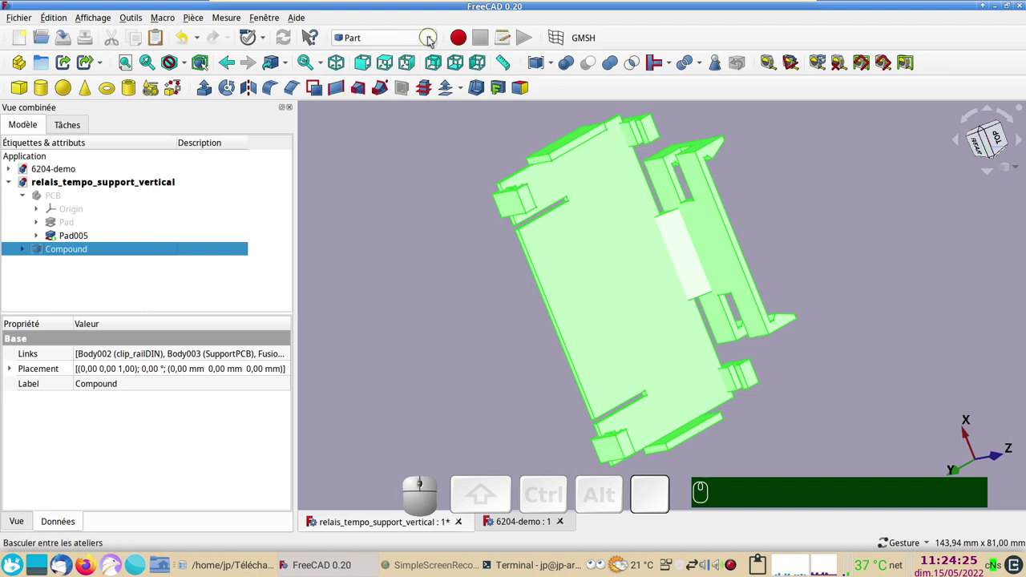
- Switch to Mesh Design and start Create mesh from shape on the Compound with 6,00 mm / 6,00° deviations
click(372, 194)
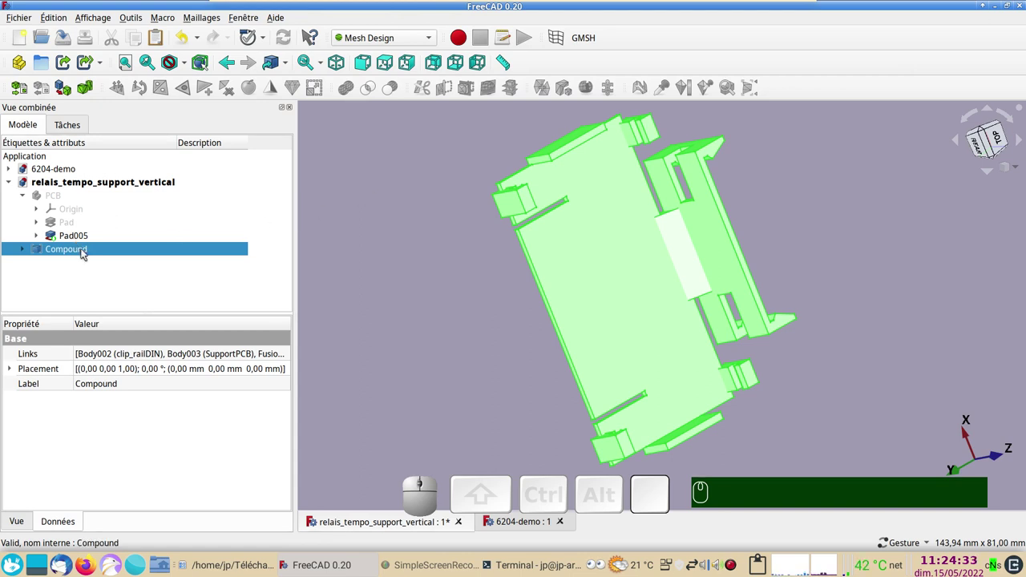
click(414, 257)
click(83, 249)
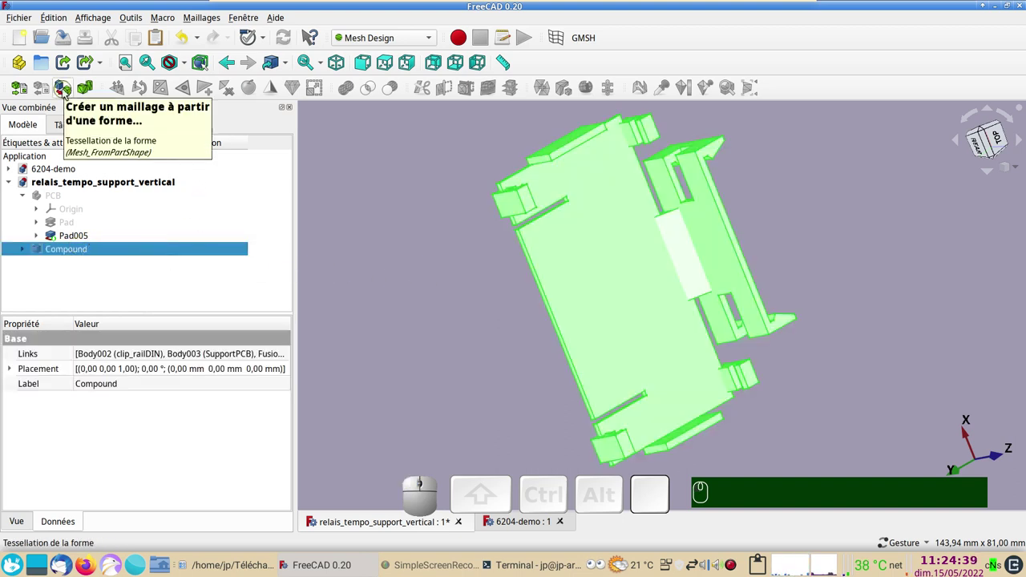
- Confirm the Tessellation settings, adding Compound (Meshed) to the model
click(68, 93)
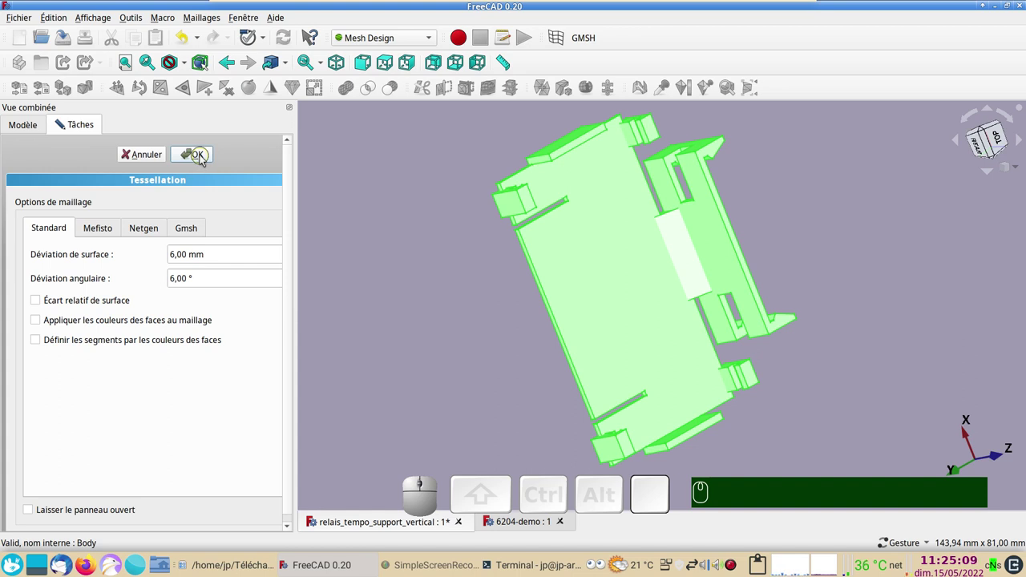
- Hide the original Compound and display the mesh as wireframe
click(206, 159)
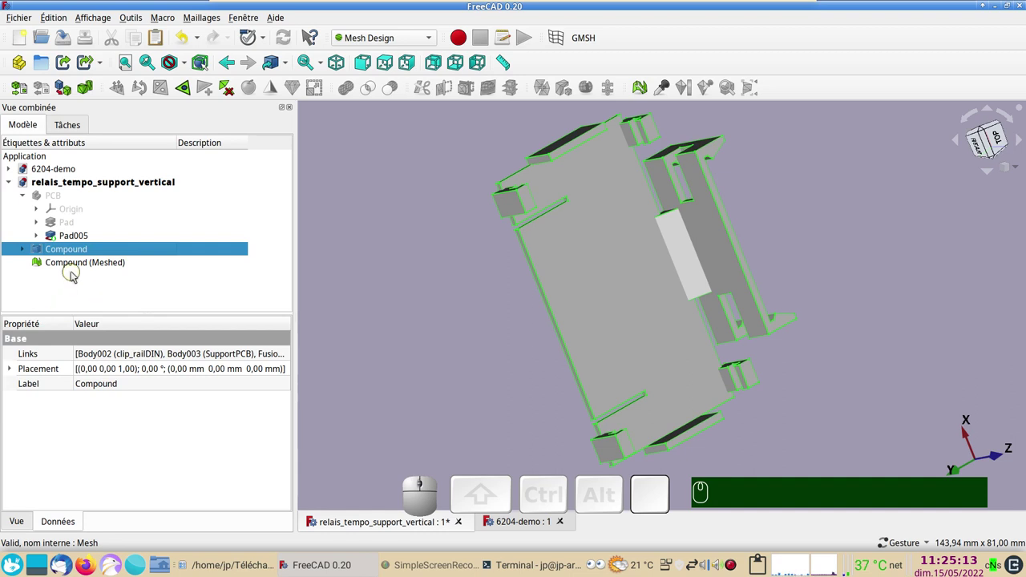
key(space)
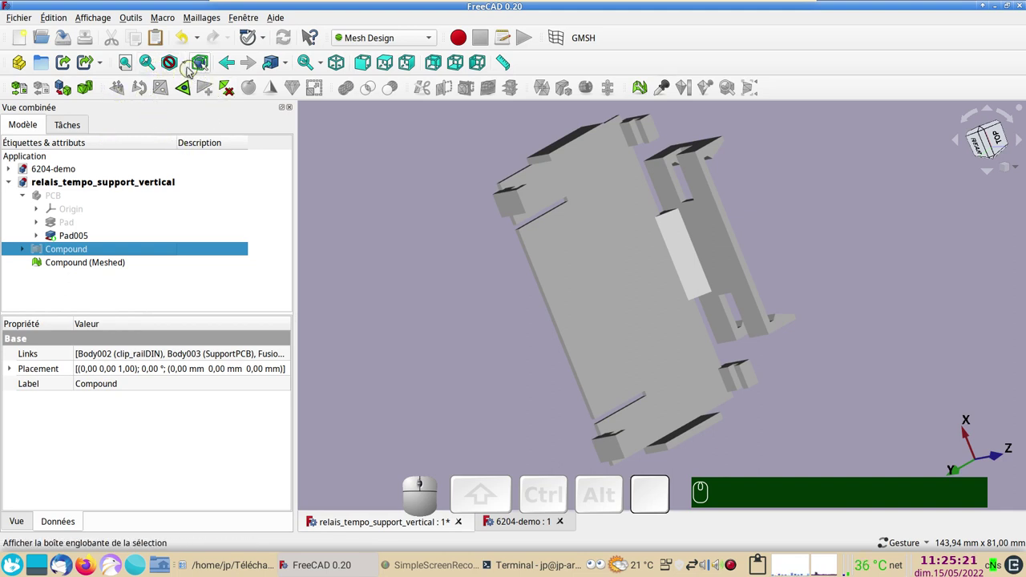
click(188, 67)
click(194, 119)
drag(401, 266, 102, 267)
- Dismiss the help notice, return to shaded display and select Compound (Meshed)
key(F1)
key(Escape)
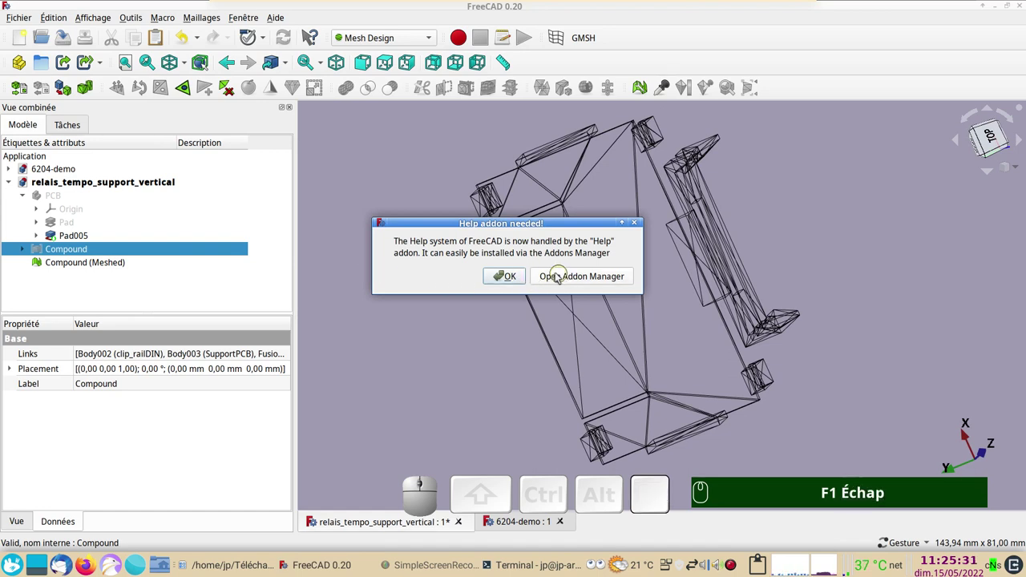
click(504, 273)
key(1)
click(466, 282)
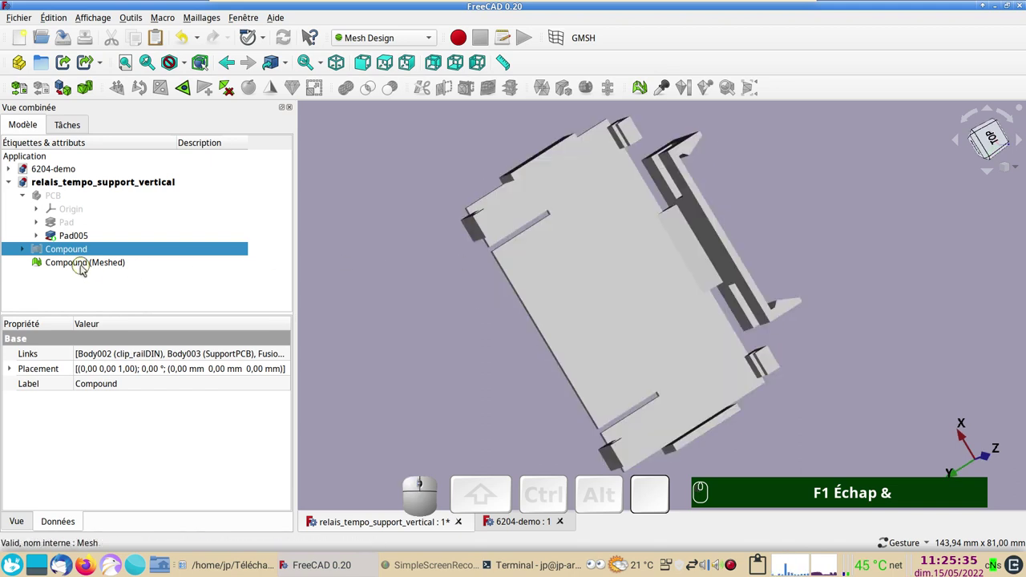
click(87, 262)
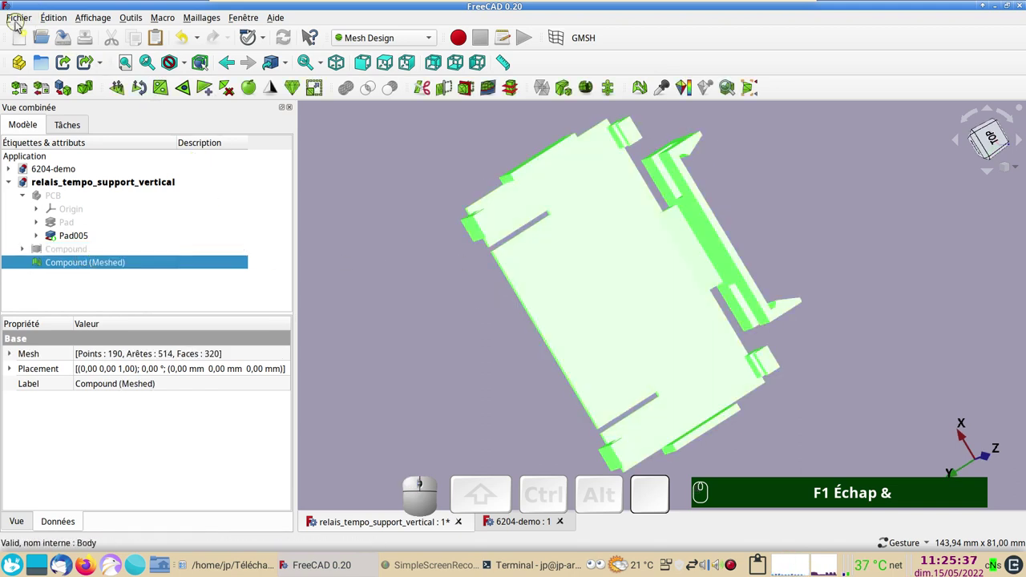
- Export Compound (Meshed) as an STL Mesh file into the maillage-unique folder
click(24, 19)
click(85, 202)
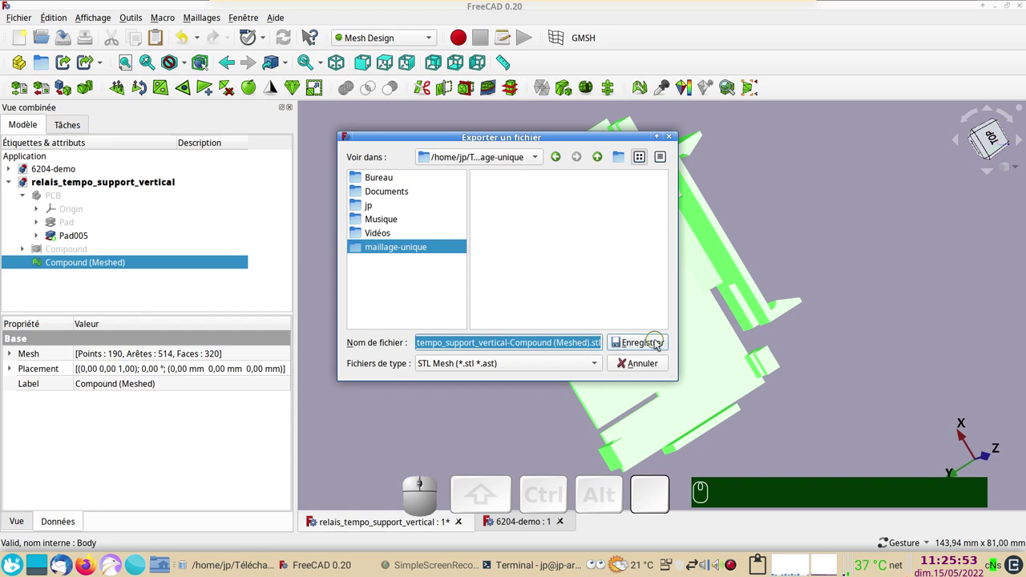
click(839, 353)
- Delete Compound (Meshed) and the Compound so clip_railDIN, SupportPCB, griffes and renfort reappear
click(658, 368)
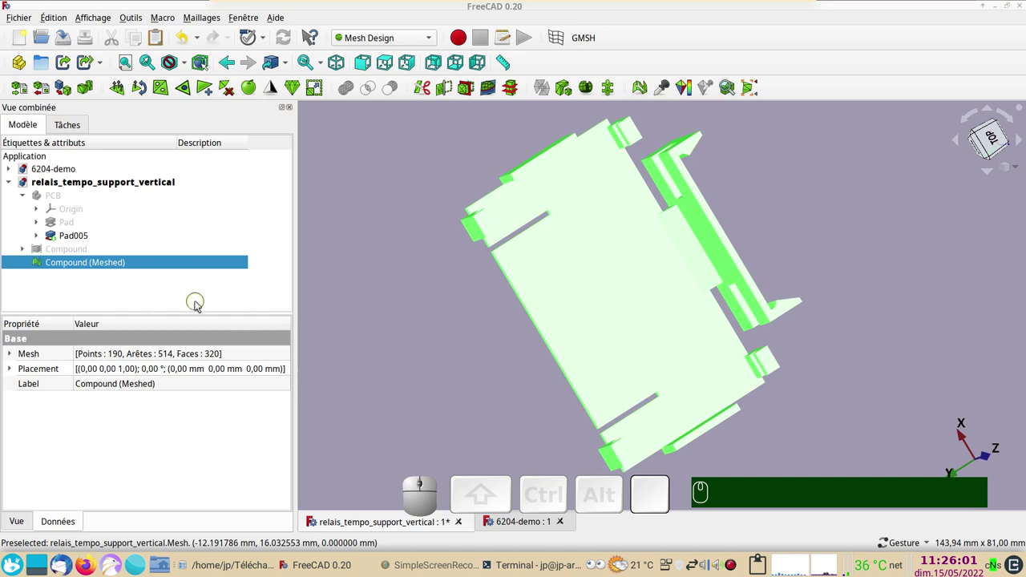
click(121, 267)
key(Delete)
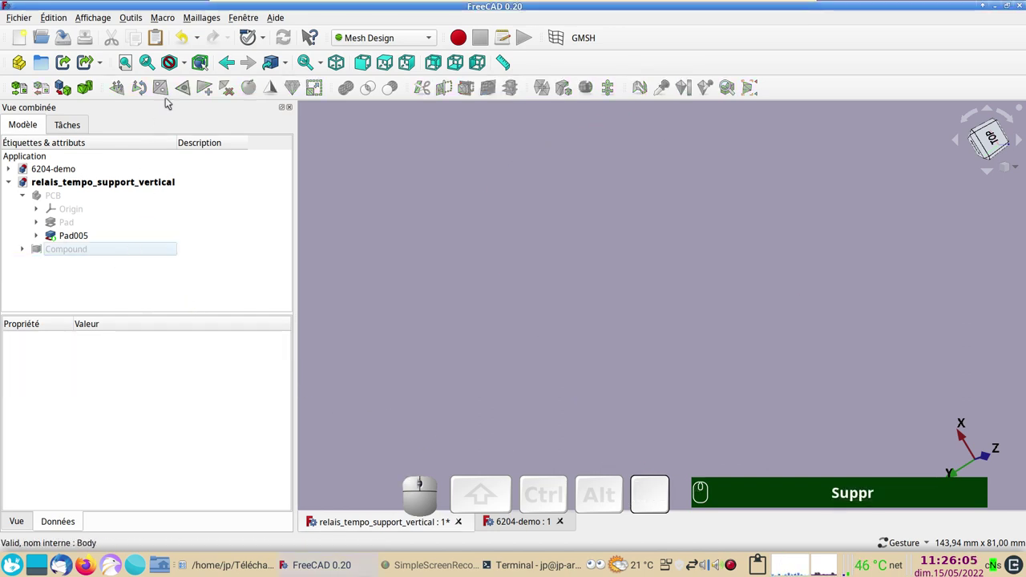
click(188, 39)
click(188, 38)
- Switch to the 6204-demo bearing document and select the outer ring Revolution004
click(187, 38)
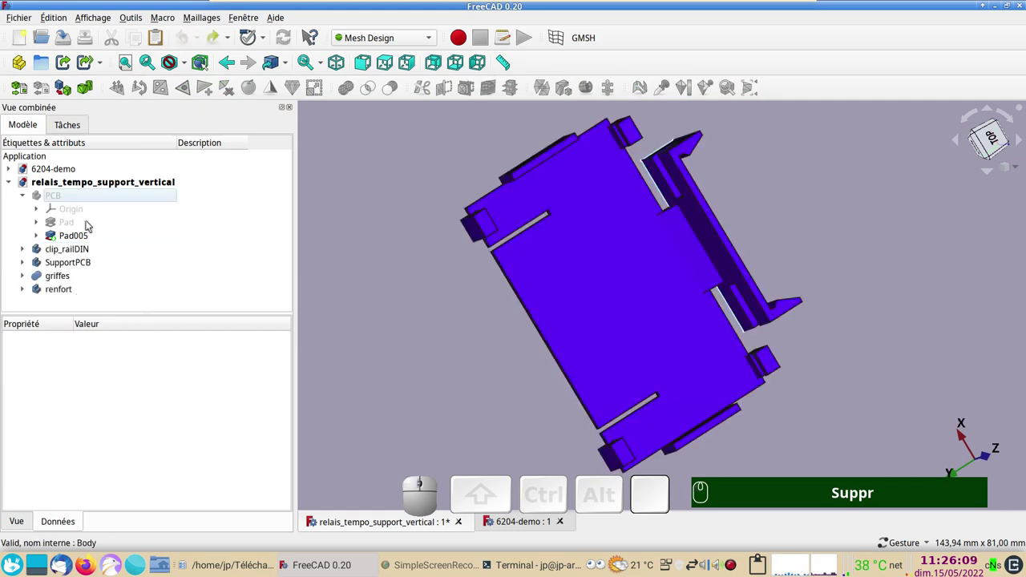
click(516, 528)
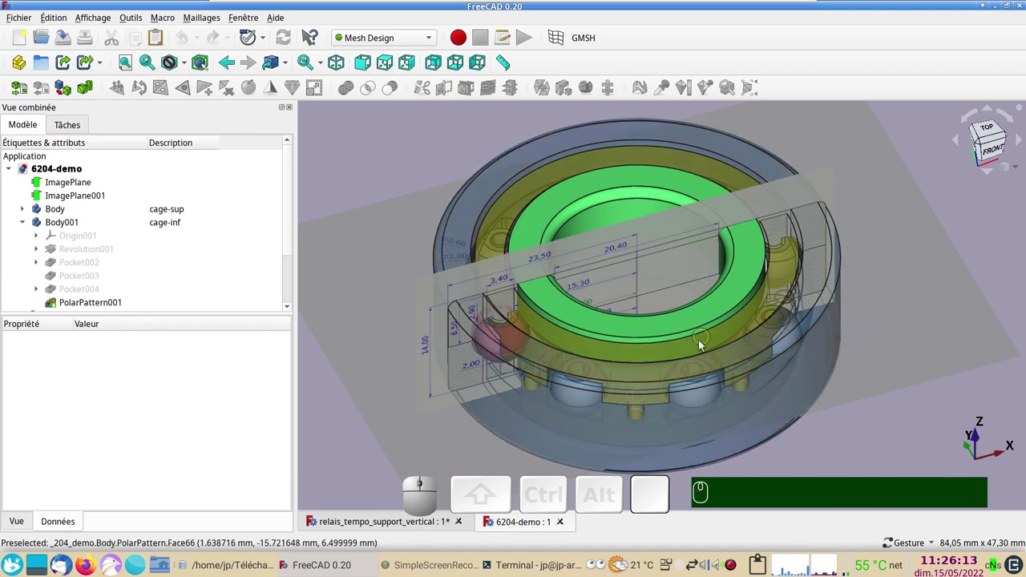
drag(682, 394, 577, 418)
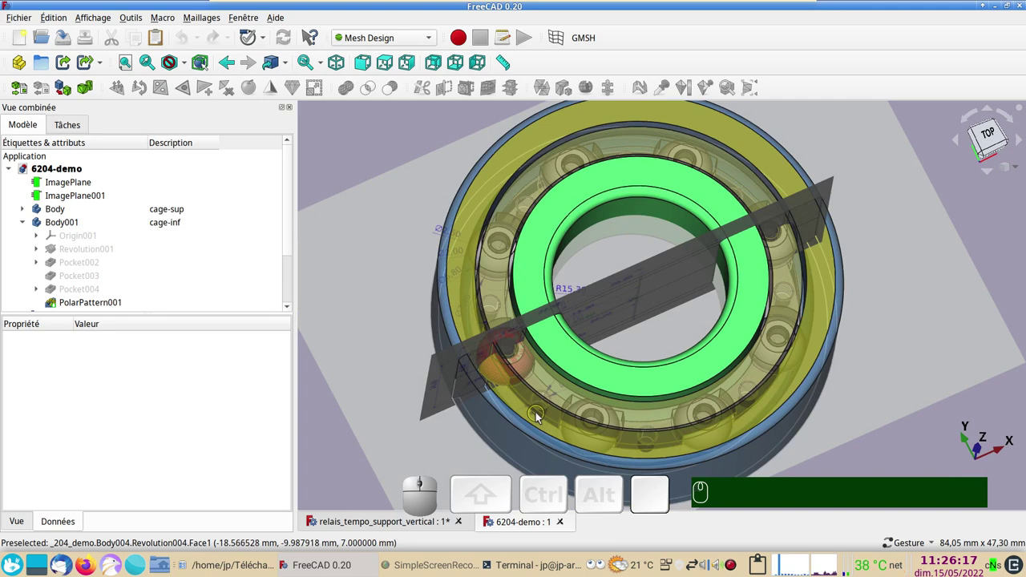
click(542, 417)
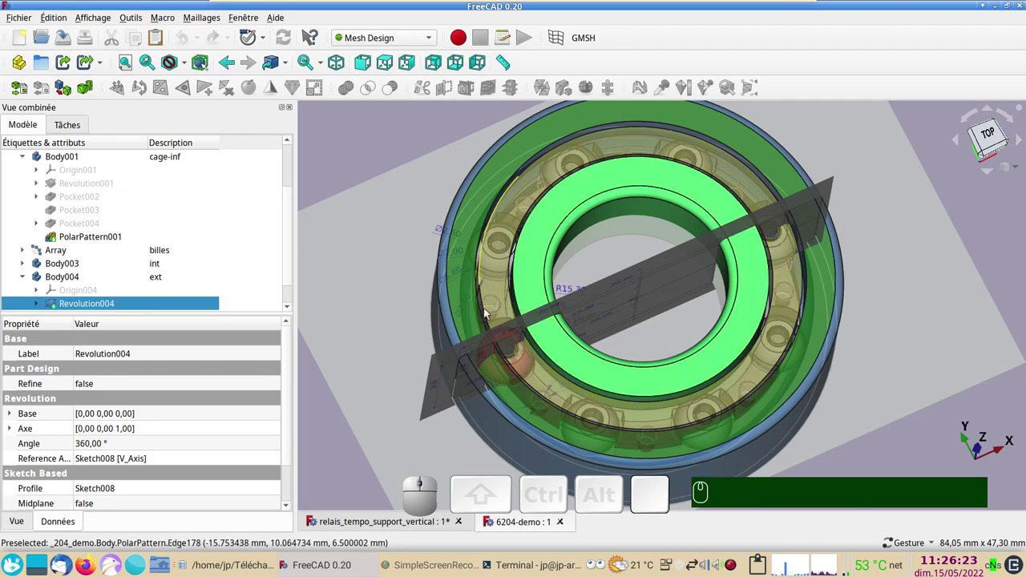
- Orbit the bearing to inspect its side and cross-section from several angles
drag(586, 379, 524, 272)
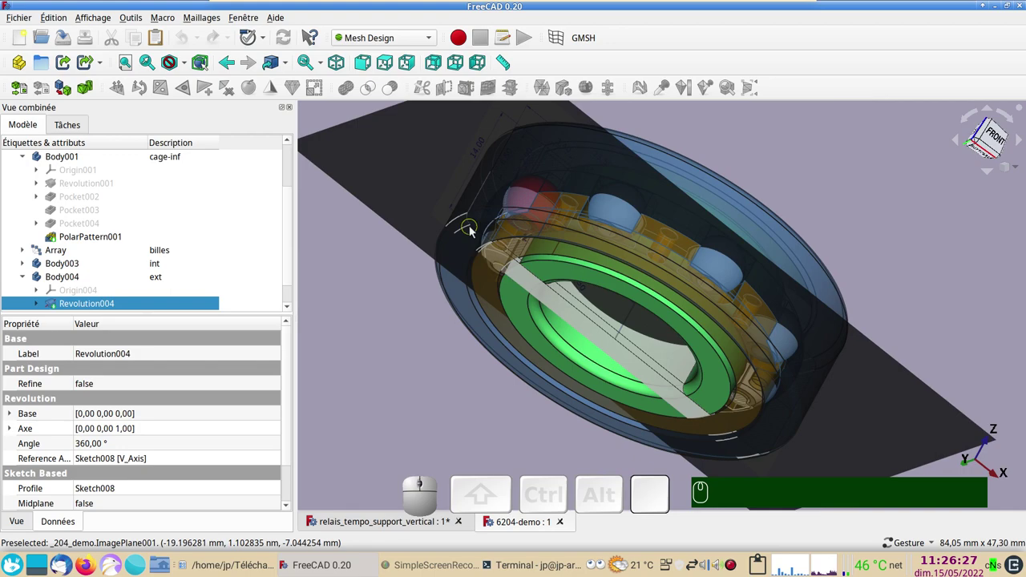
drag(991, 137, 572, 343)
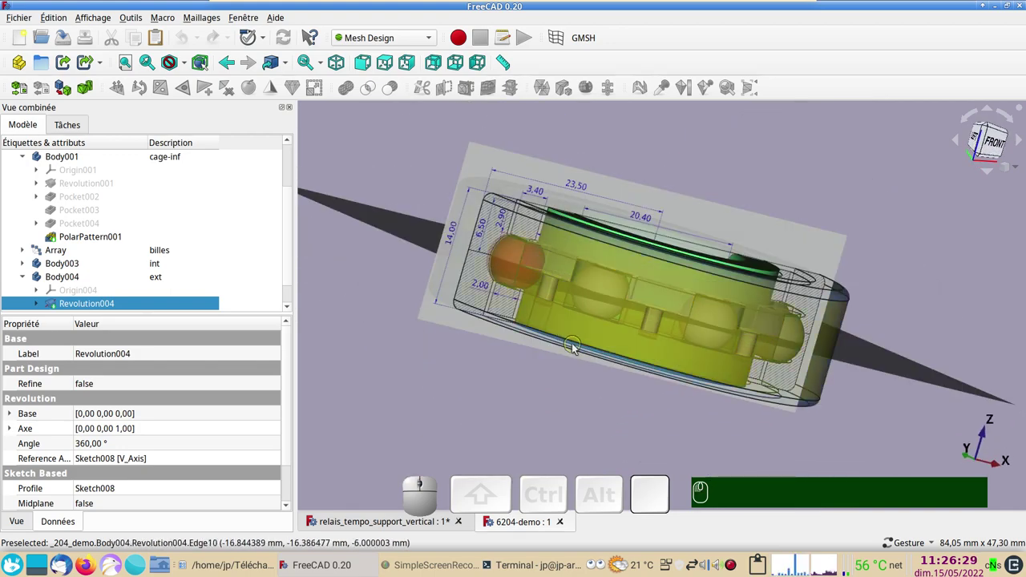
drag(518, 356, 525, 371)
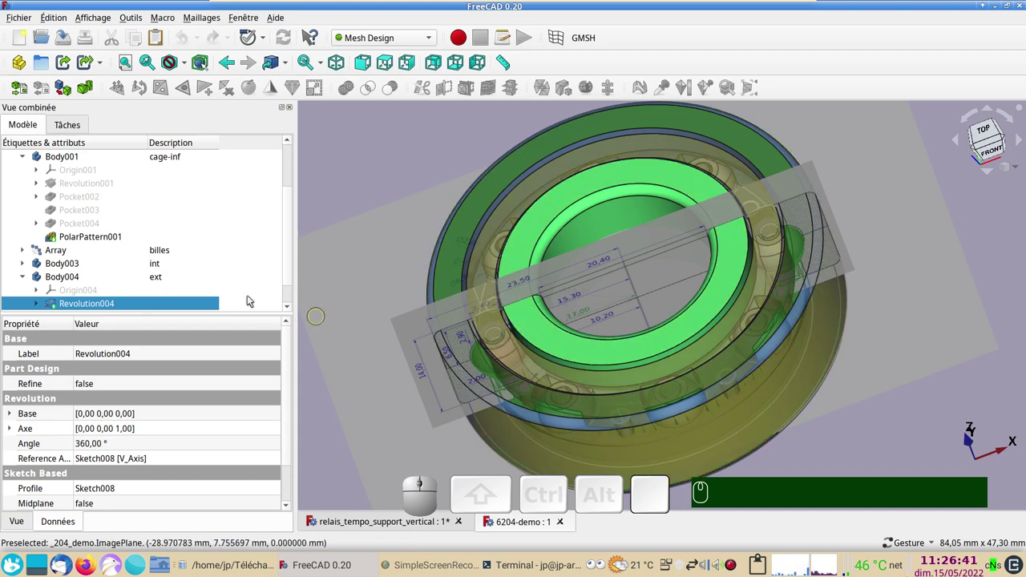
scroll(up, 3)
scroll(down, 3)
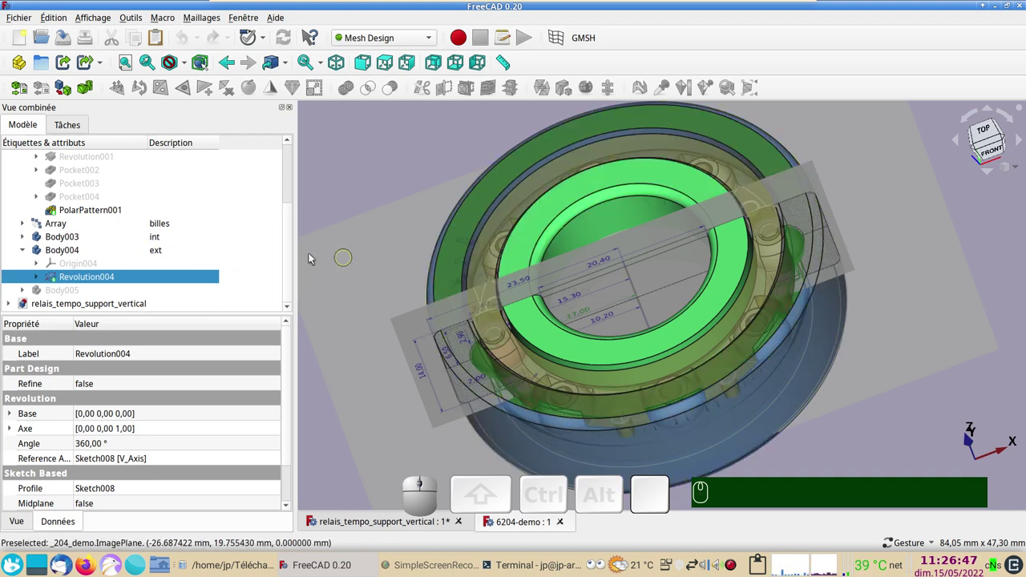
drag(290, 253, 279, 254)
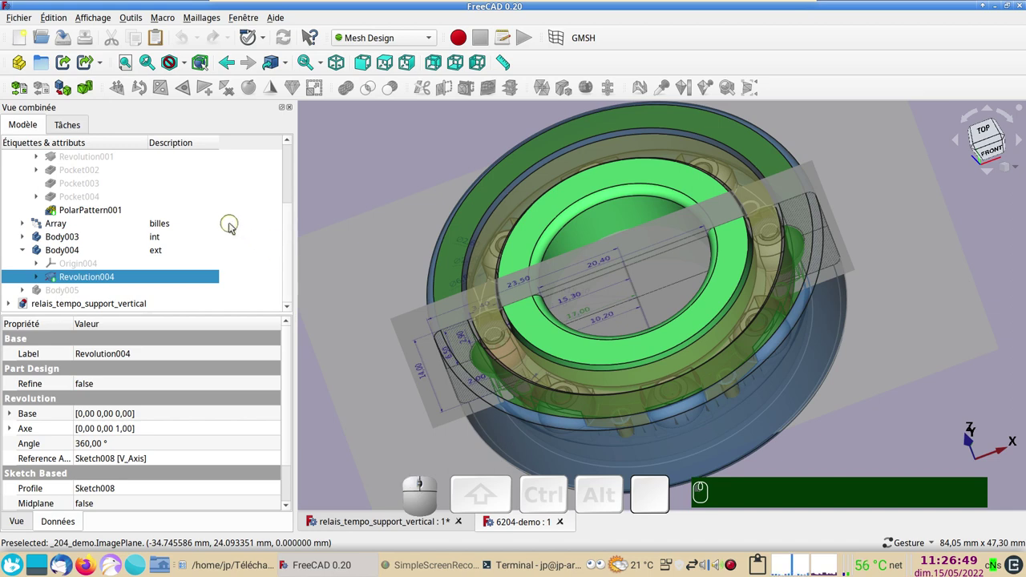
- Tessellate Revolution003 and Revolution004 into meshes with Standard settings
click(370, 185)
click(535, 236)
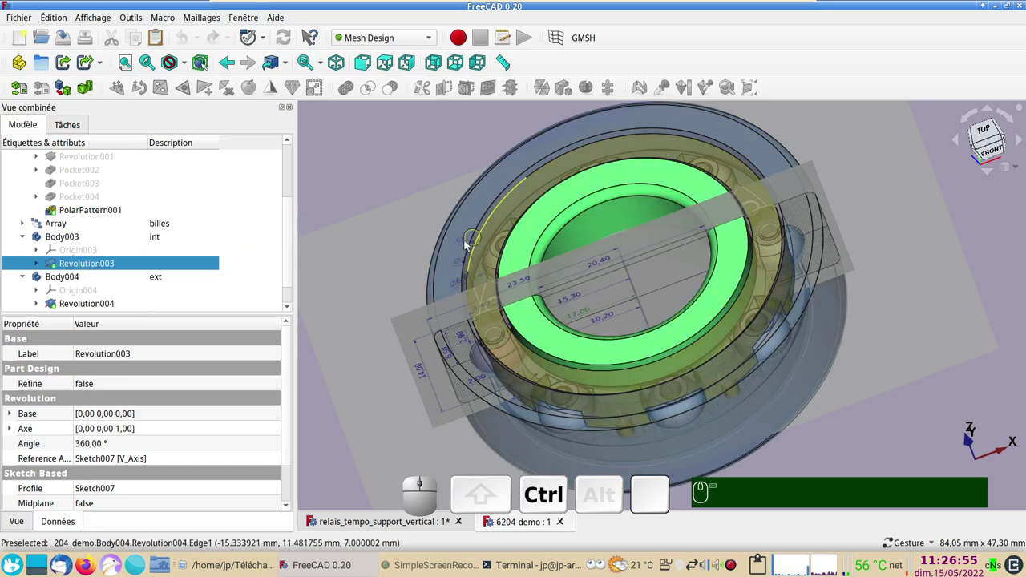
click(454, 249)
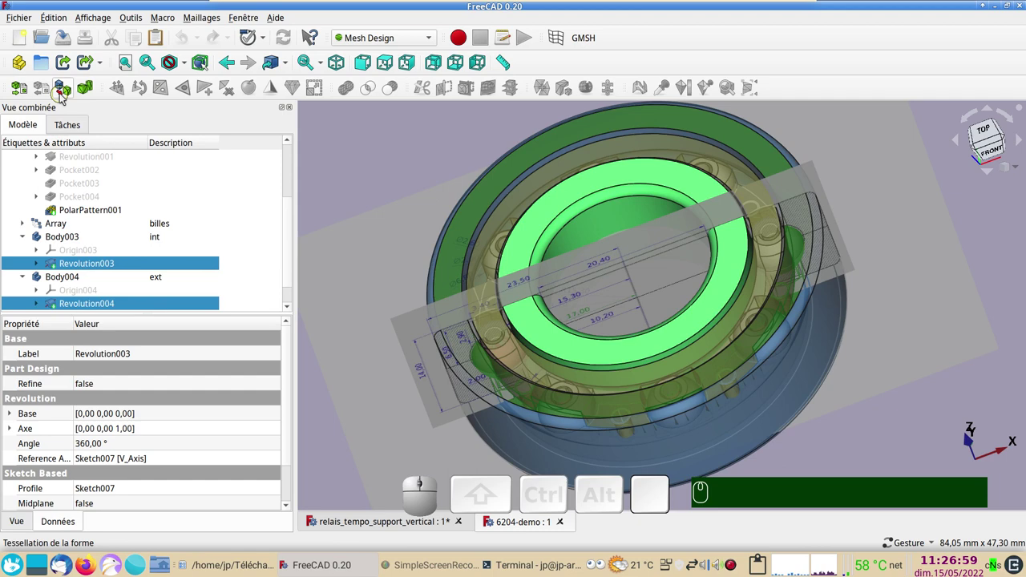
click(68, 94)
click(203, 152)
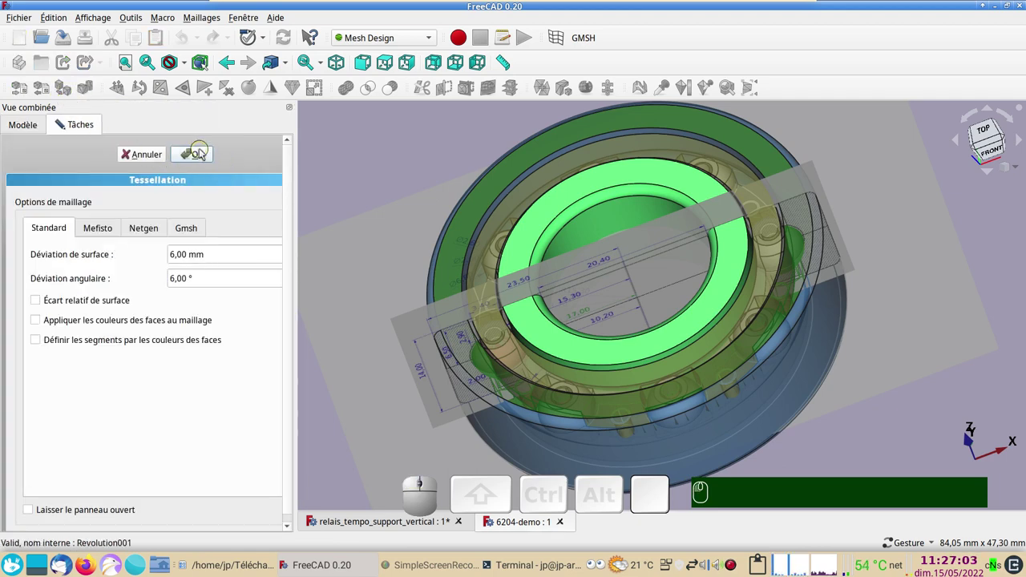
scroll(down, 3)
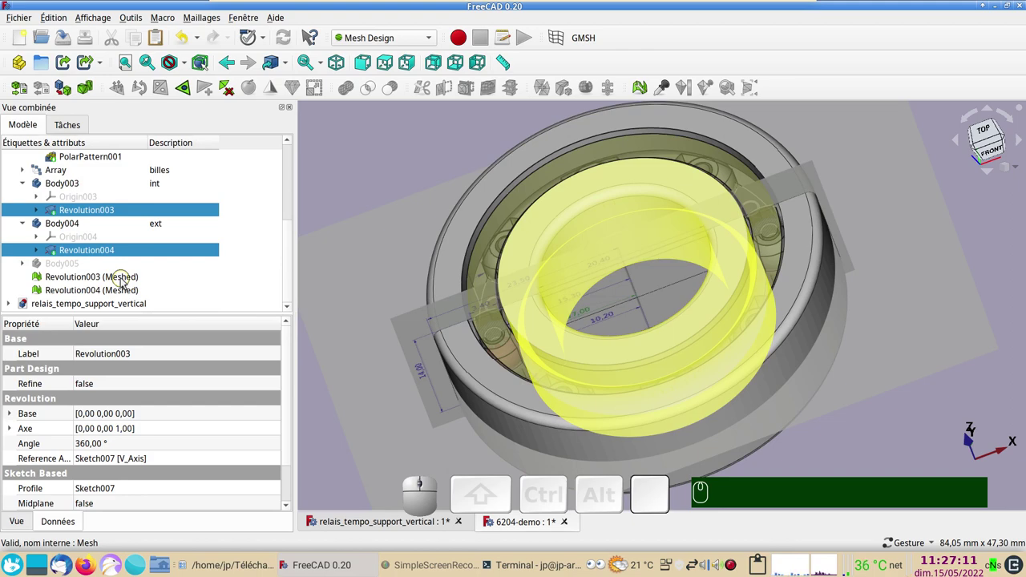
- Toggle wireframe display, then select Revolution003 (Meshed) and Revolution004 (Meshed) together in the tree
key(&)
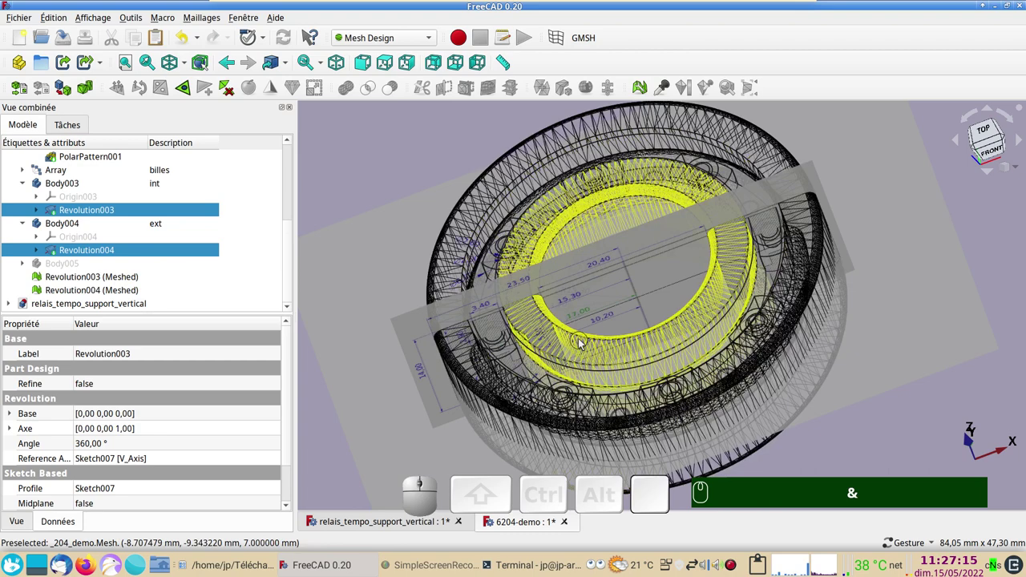
key(&)
text(&&)
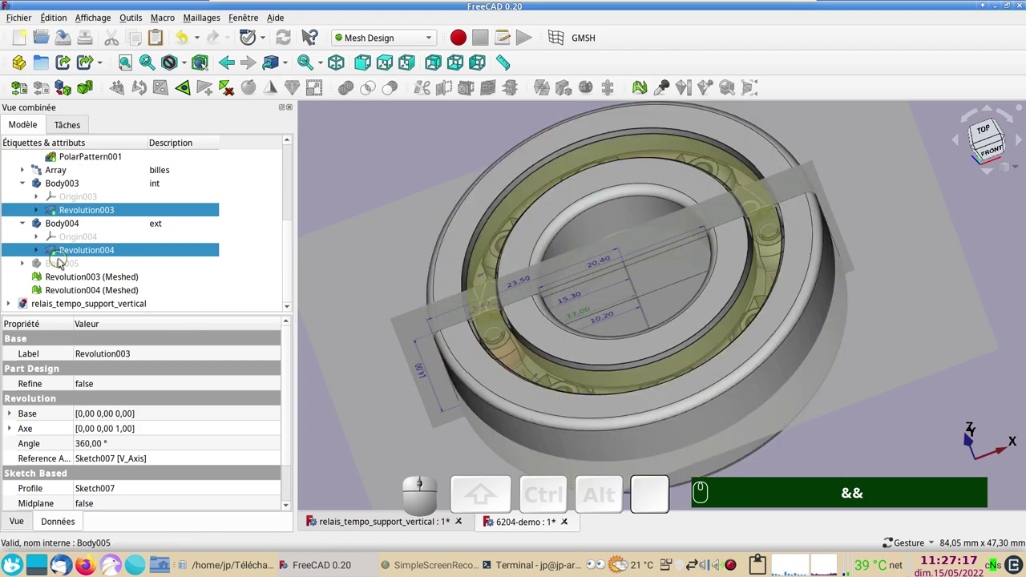
click(77, 279)
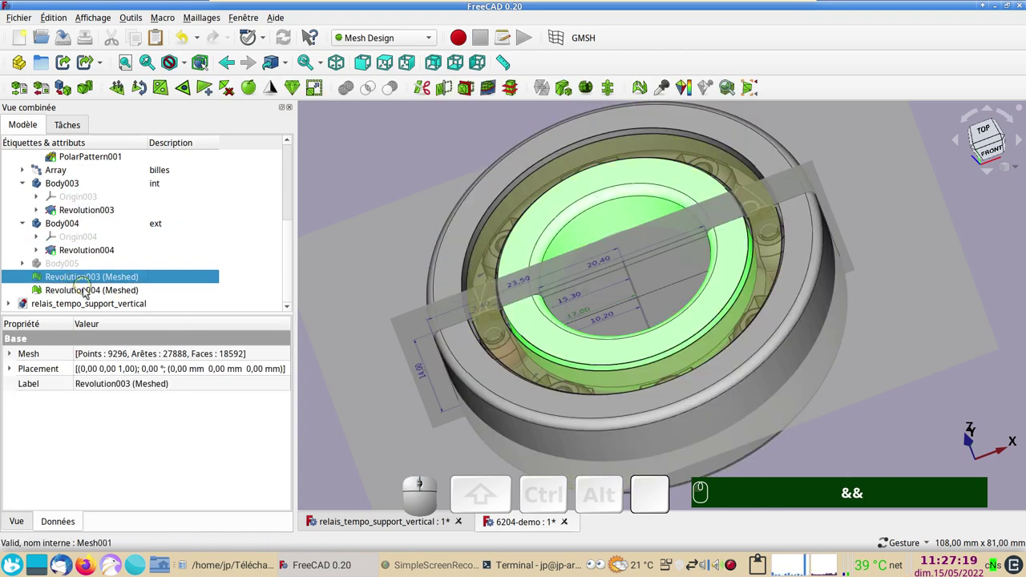
click(89, 292)
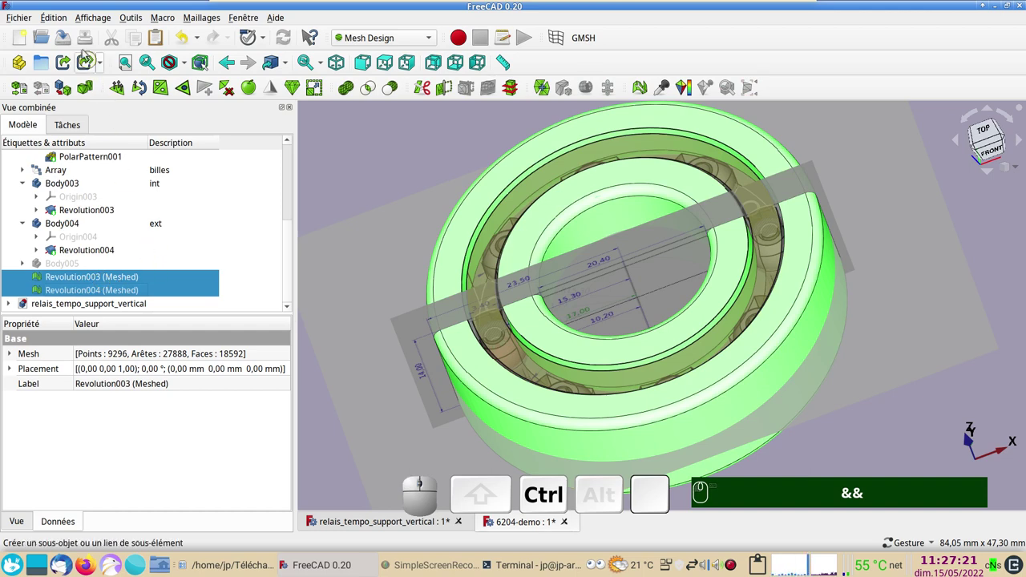
- Start Fichier > Exporter... to save both meshes as 6204-demo.stl (STL Mesh)
click(24, 21)
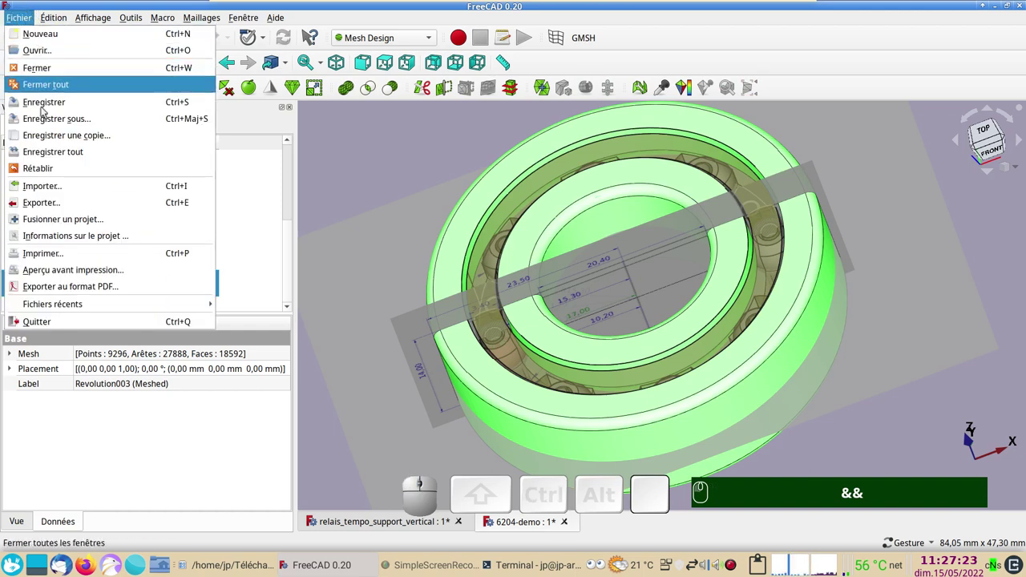
click(70, 203)
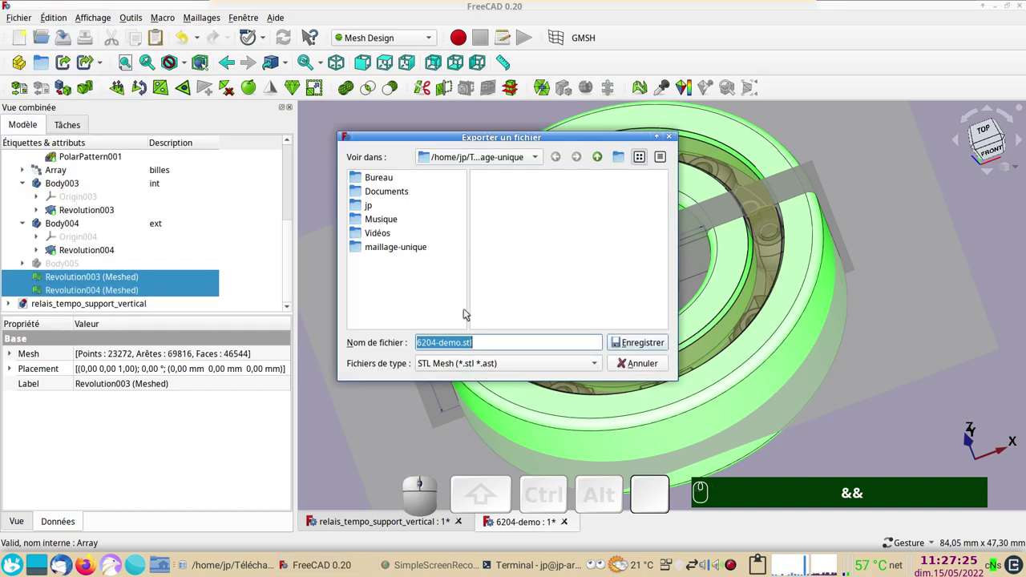
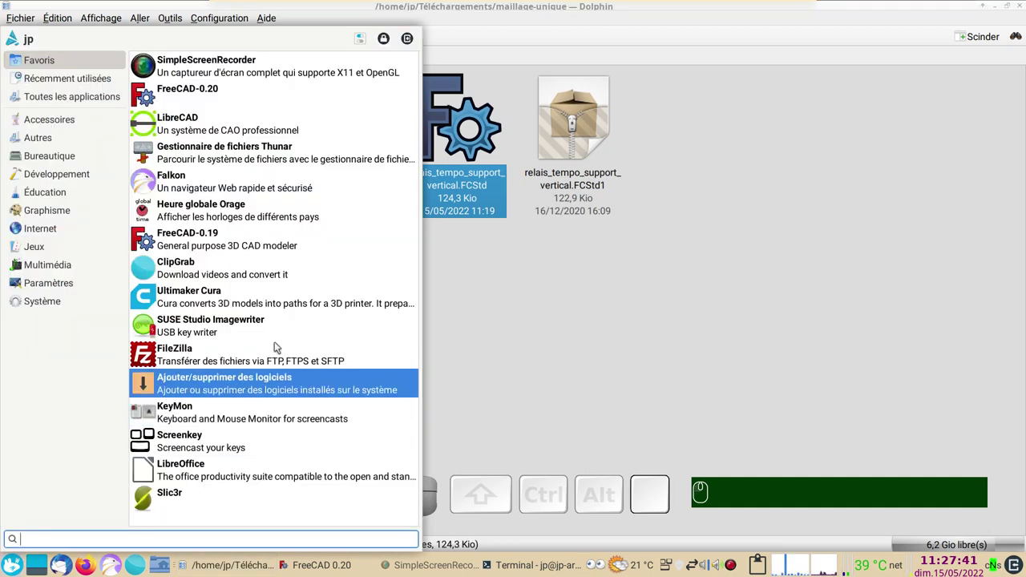
- Launch Slic3r from the application launcher
click(221, 480)
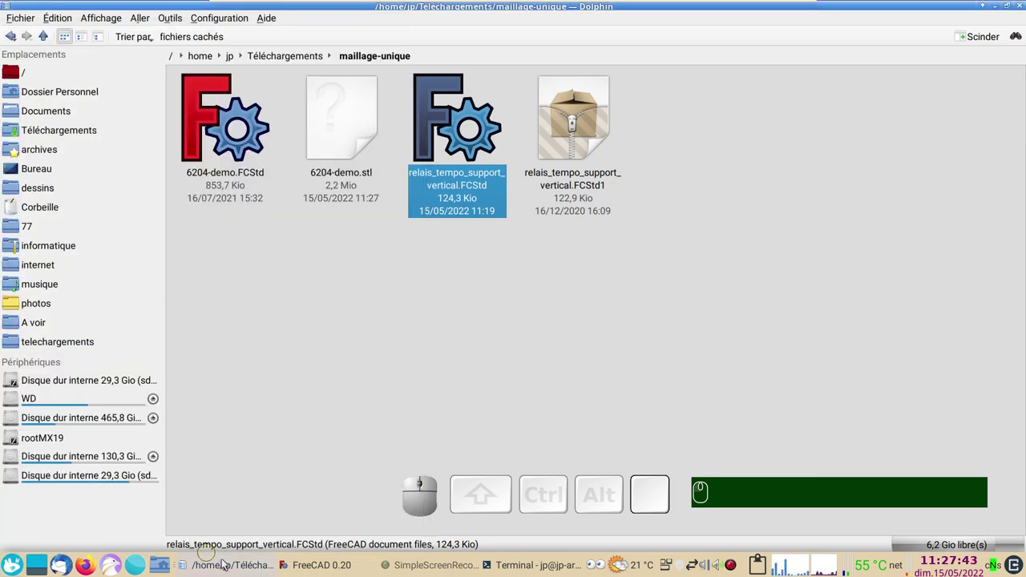
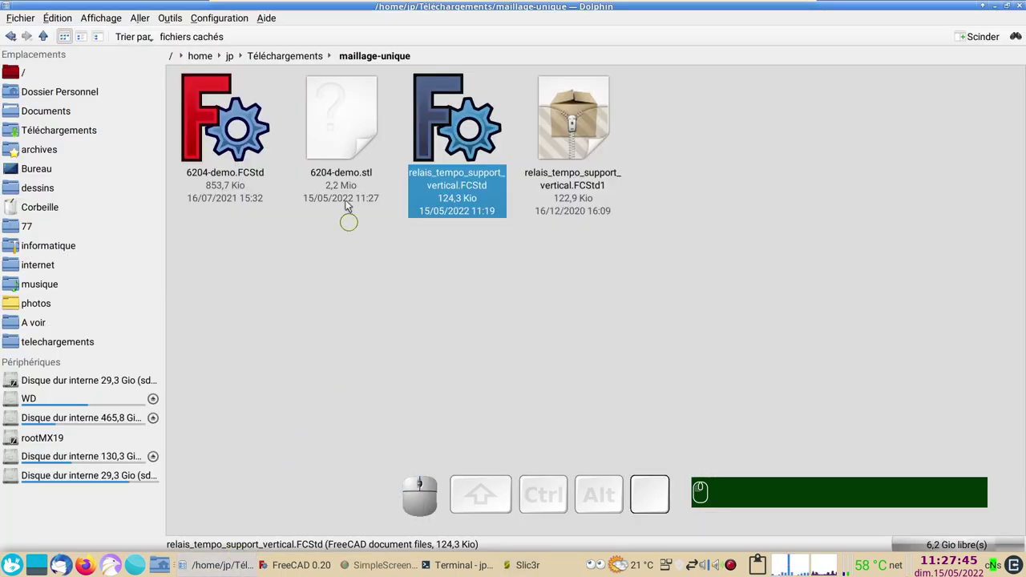
- Drop 6204-demo.stl onto the Slic3r plater and inspect the sliced layer preview of both rings
drag(352, 124, 451, 272)
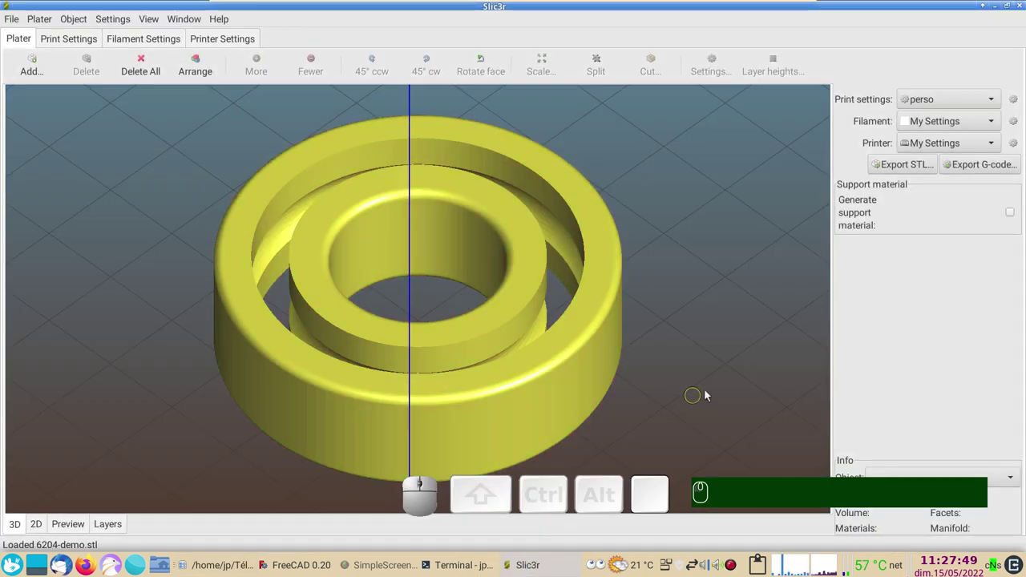
drag(727, 338, 105, 482)
click(74, 527)
drag(178, 340, 643, 389)
drag(710, 378, 582, 372)
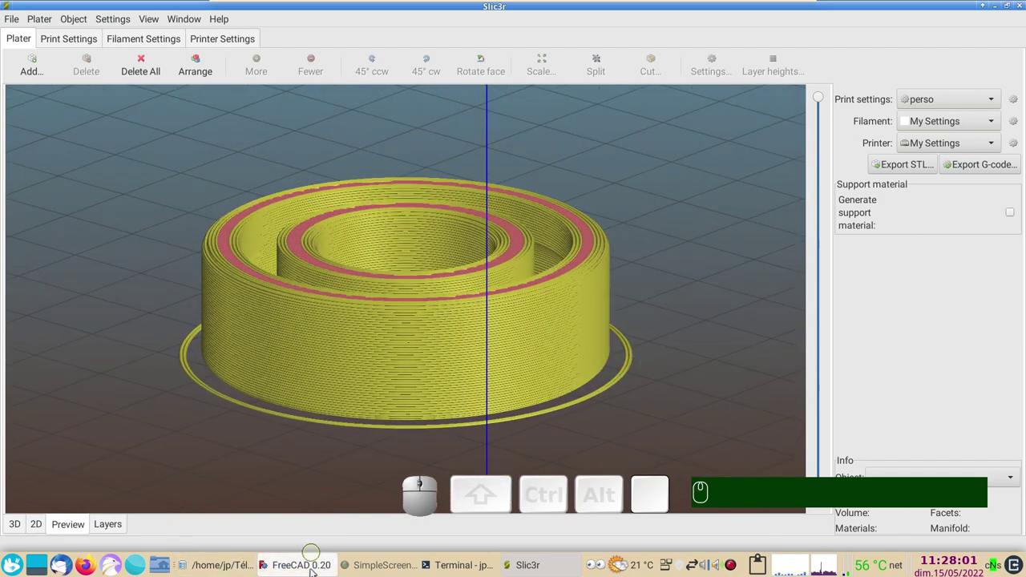